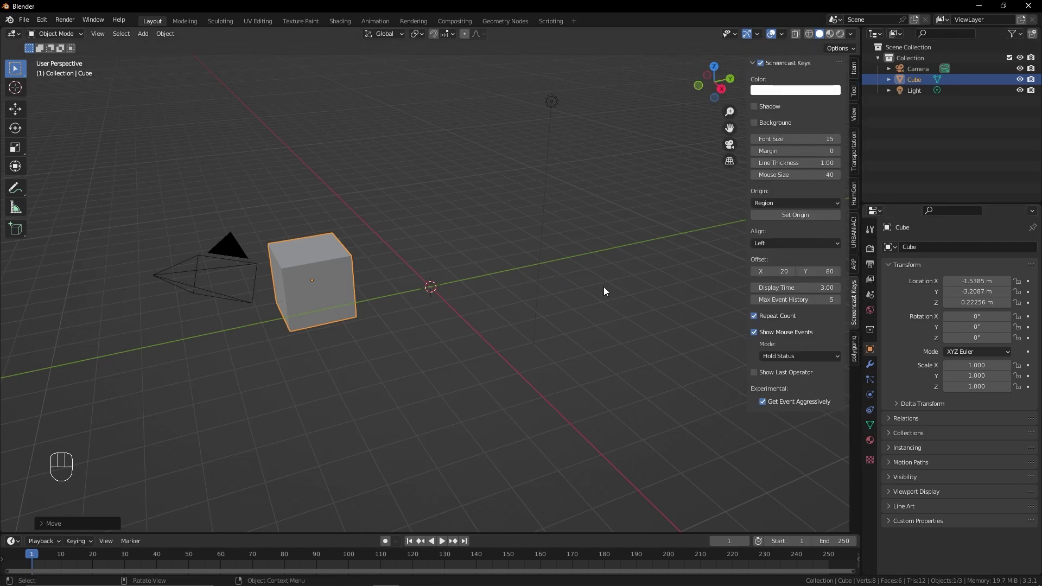
- Deselect the cube, hide the viewport sidebar, and toggle the maximized viewport area
{"action": "left_click", "coordinate": [587, 360]}
{"action": "key", "text": "n"}
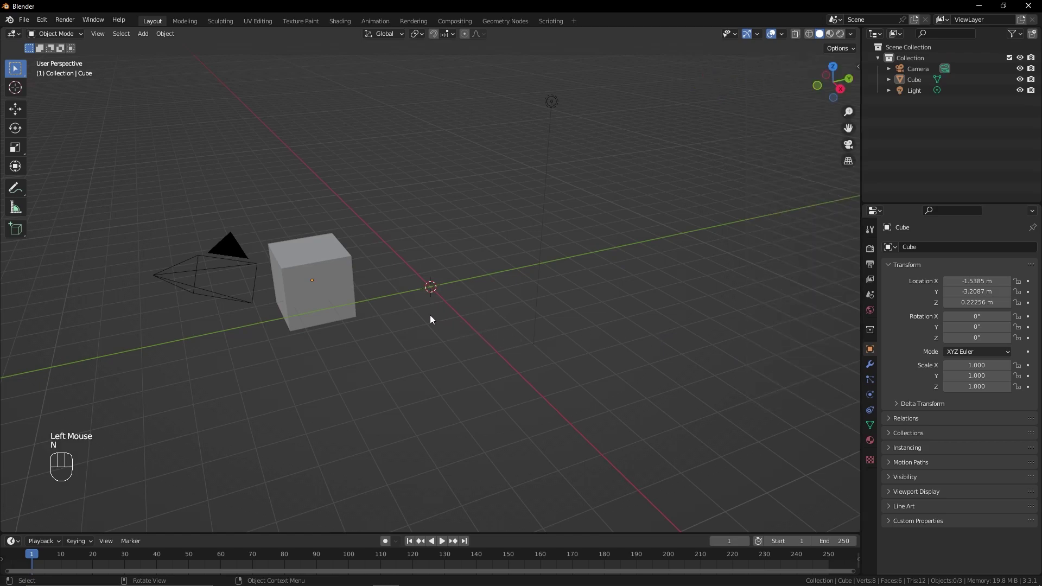
{"action": "key", "text": "ctrl+space"}
{"action": "key", "text": "ctrl+space"}
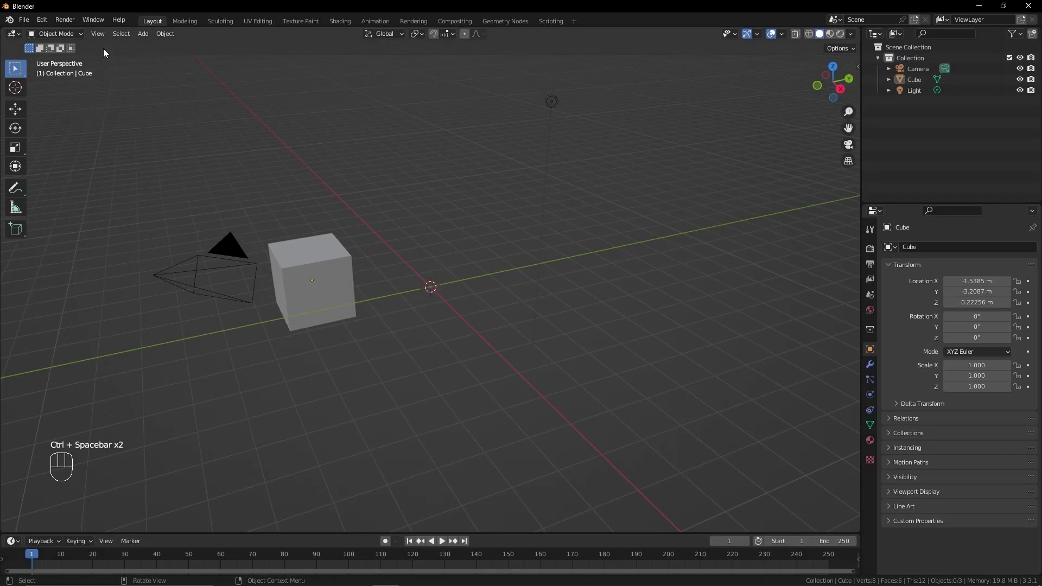
- Make the 3D viewport fill the whole window via View > Area > Toggle Fullscreen Area
{"action": "left_click_drag", "start_coordinate": [101, 36], "coordinate": [273, 322]}
{"action": "left_click_drag", "start_coordinate": [108, 35], "coordinate": [269, 317]}
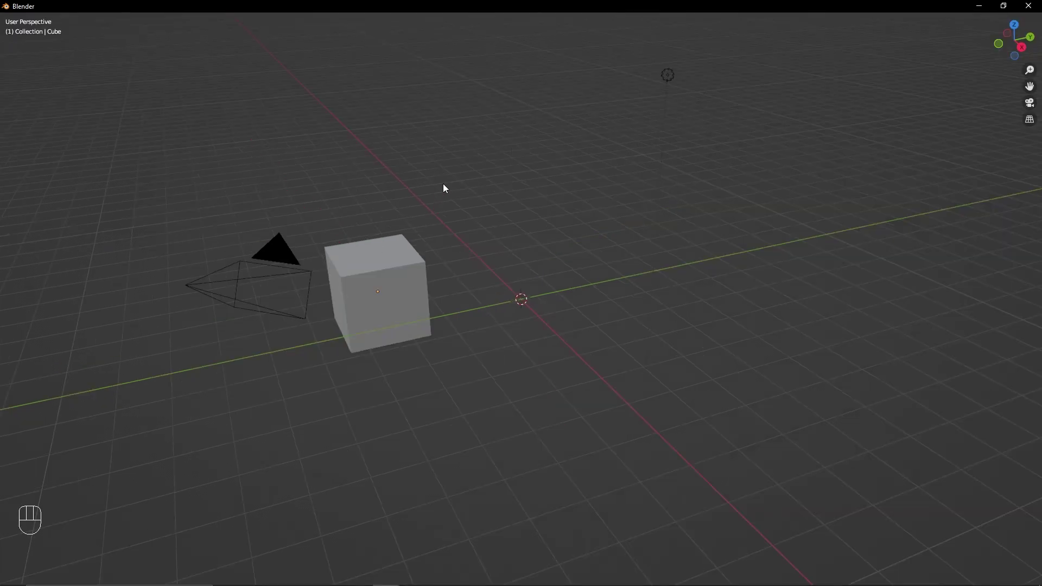
- Restore the normal layout, maximizing the Object properties editor briefly along the way
{"action": "key", "text": "ctrl+alt+space"}
{"action": "key", "text": "ctrl+alt+space"}
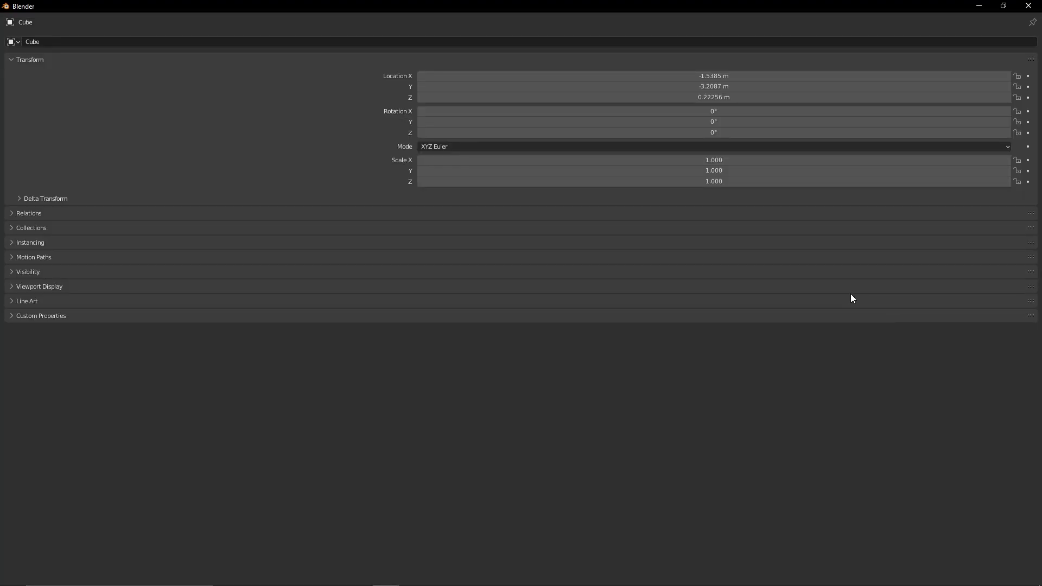
{"action": "key", "text": "ctrl+alt+space"}
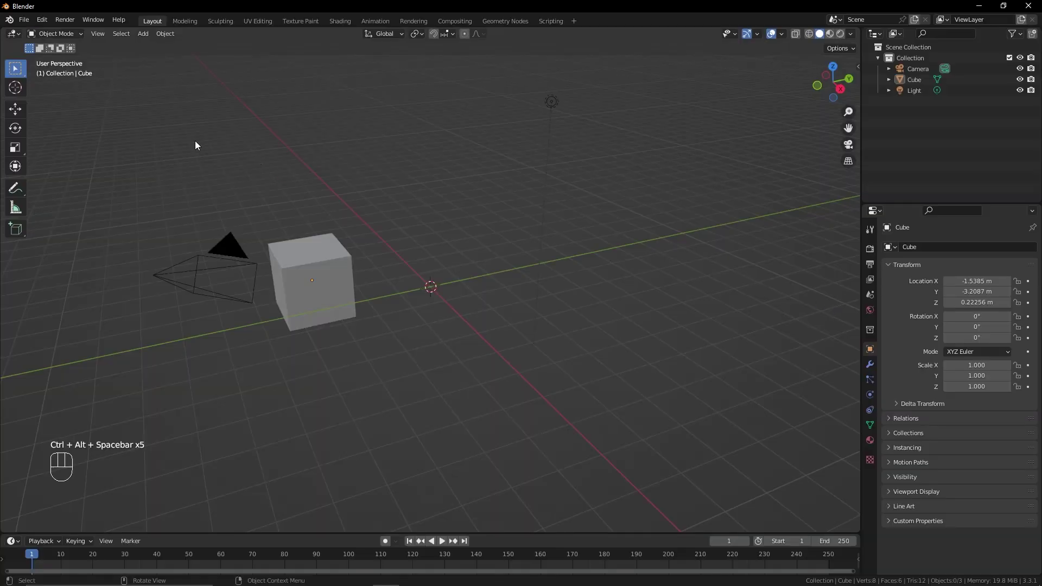
{"action": "left_click_drag", "start_coordinate": [187, 267], "coordinate": [266, 266]}
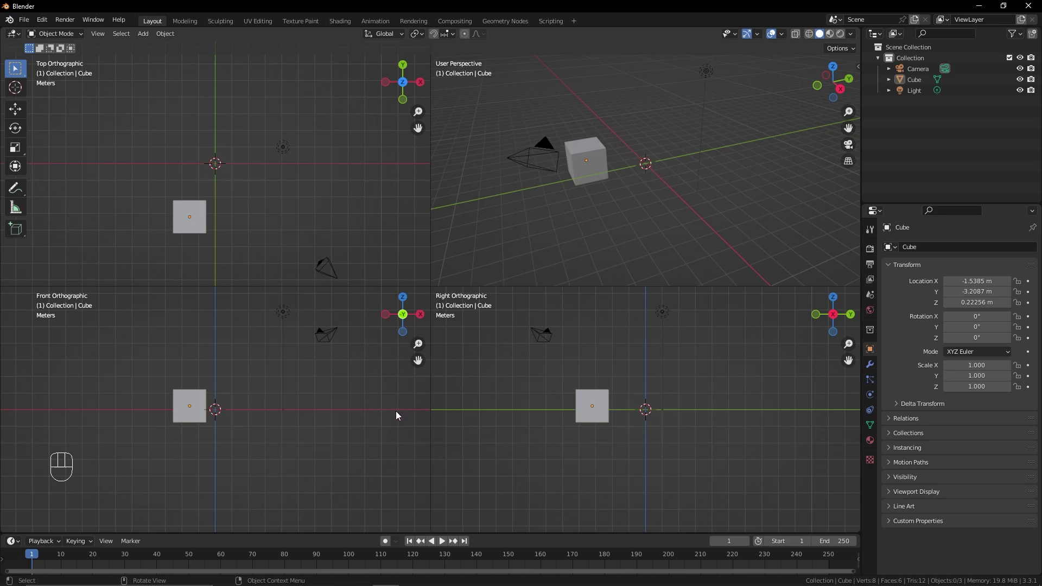
{"action": "left_click_drag", "start_coordinate": [116, 174], "coordinate": [165, 163]}
{"action": "middle_click", "coordinate": [216, 202]}
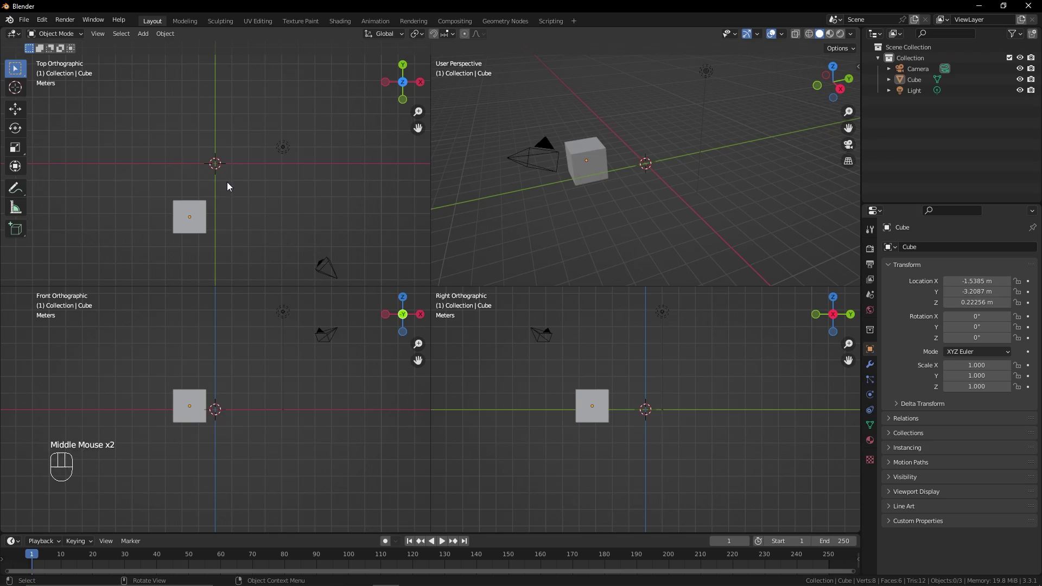